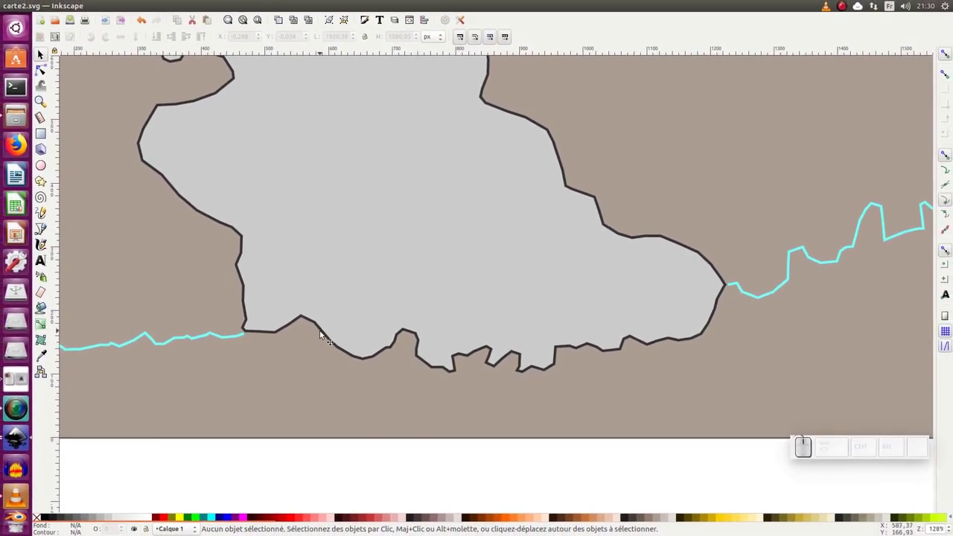
- Compare the grey land shape and left river section against the finished map document
click(349, 352)
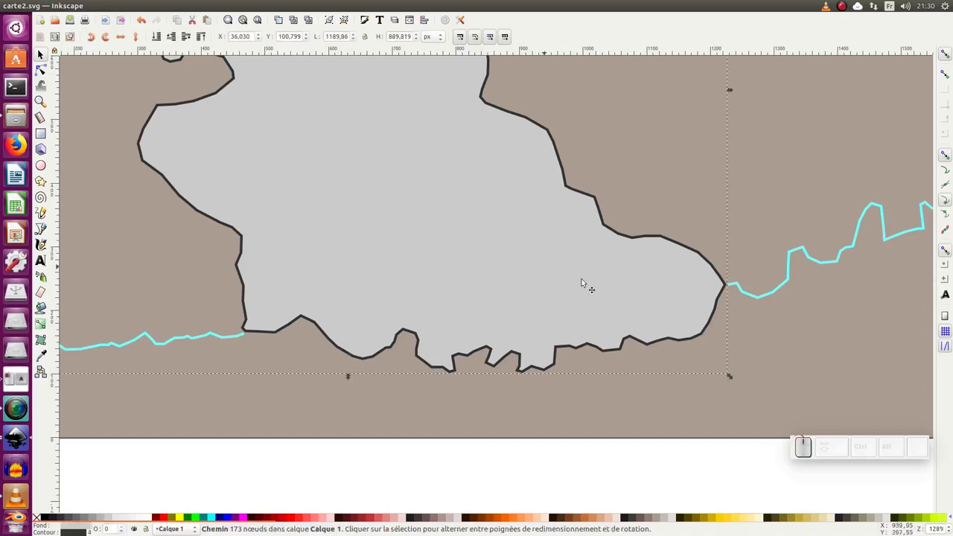
key(ctrl+Tab)
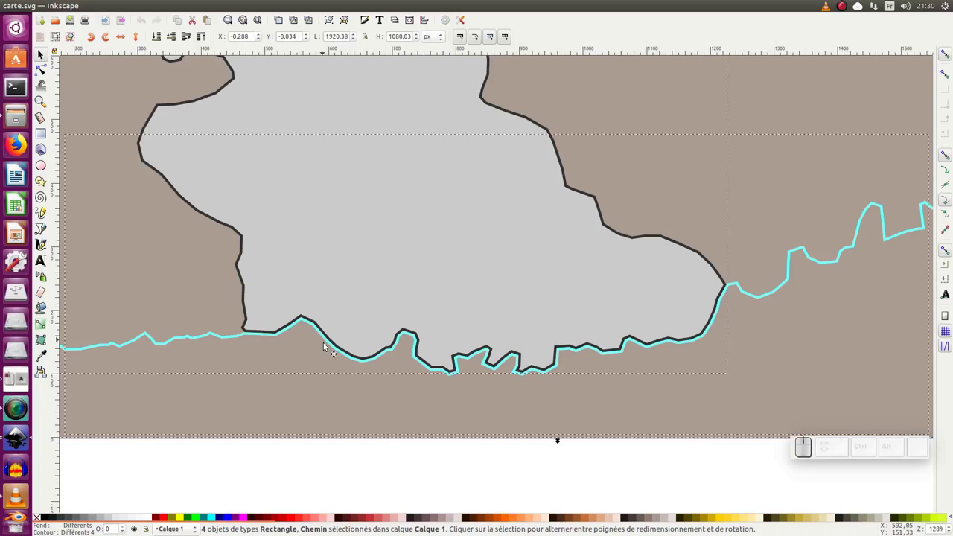
key(ctrl+Tab)
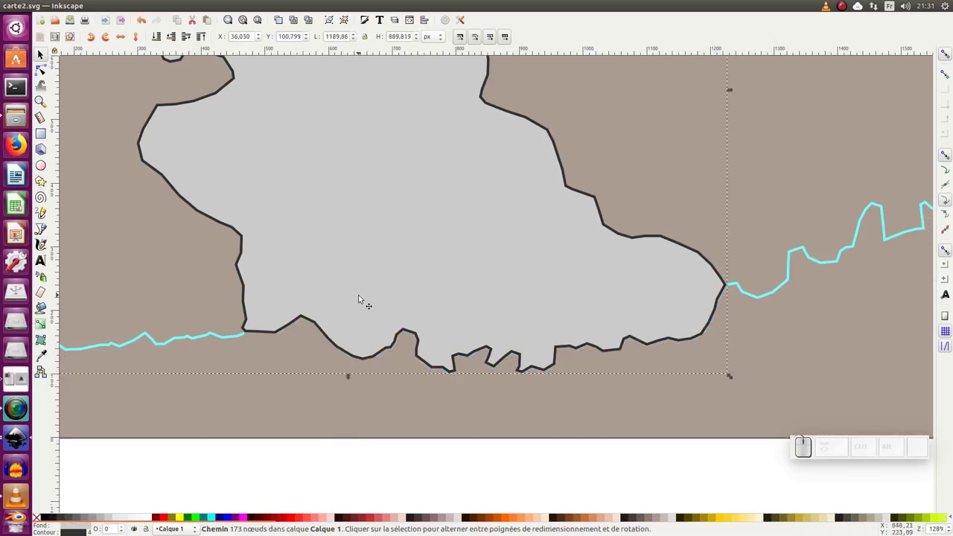
click(456, 477)
click(220, 337)
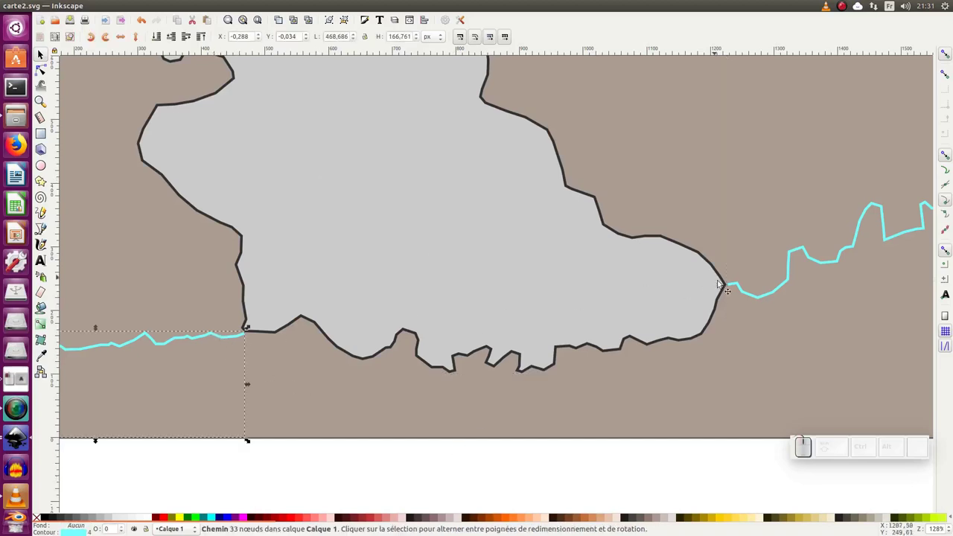
click(767, 296)
click(521, 284)
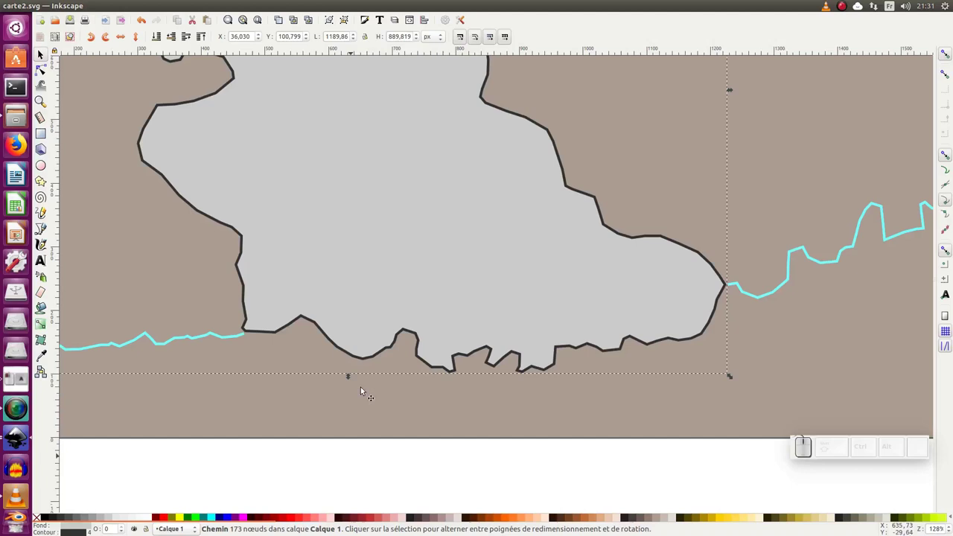
- Inspect the spot where the left river touches the land border, then undo the last change
drag(301, 135, 268, 154)
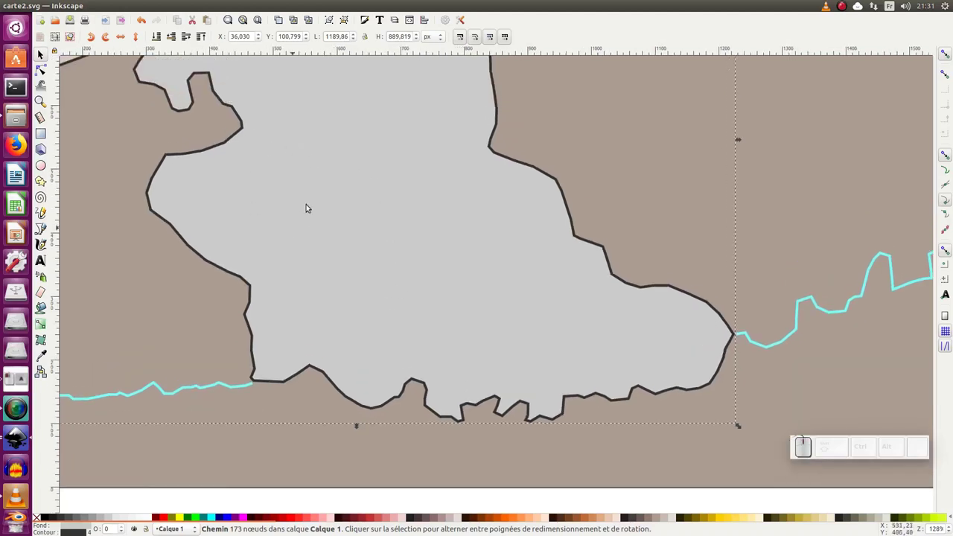
drag(344, 319, 293, 276)
click(289, 272)
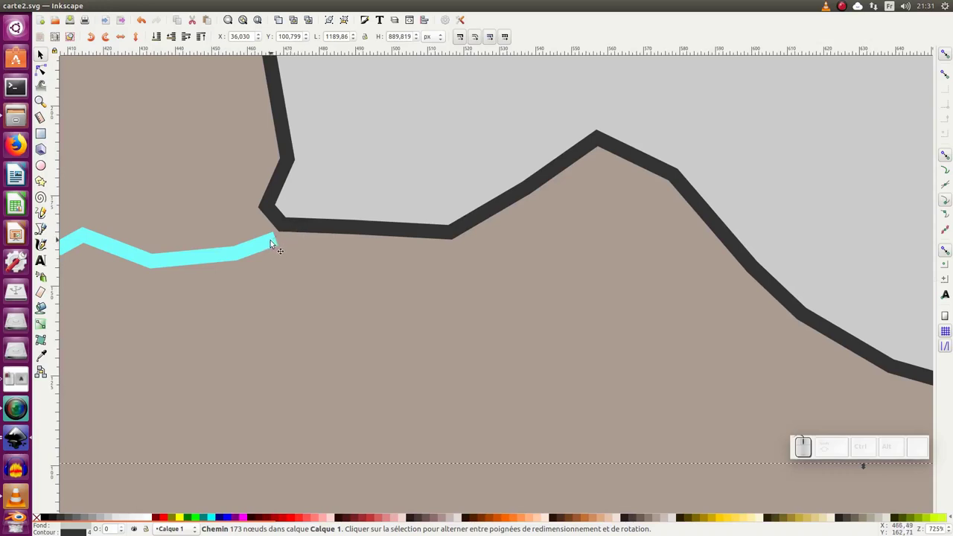
click(274, 242)
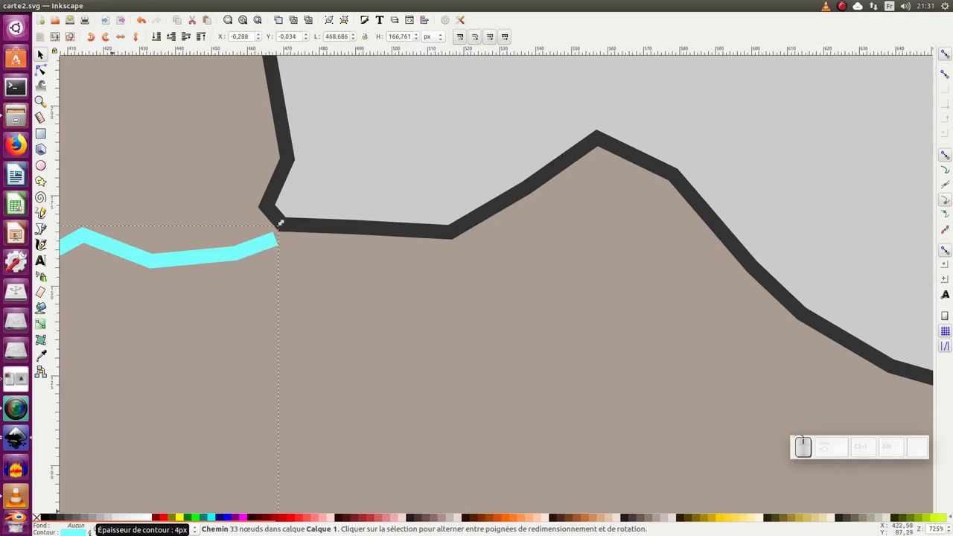
click(423, 218)
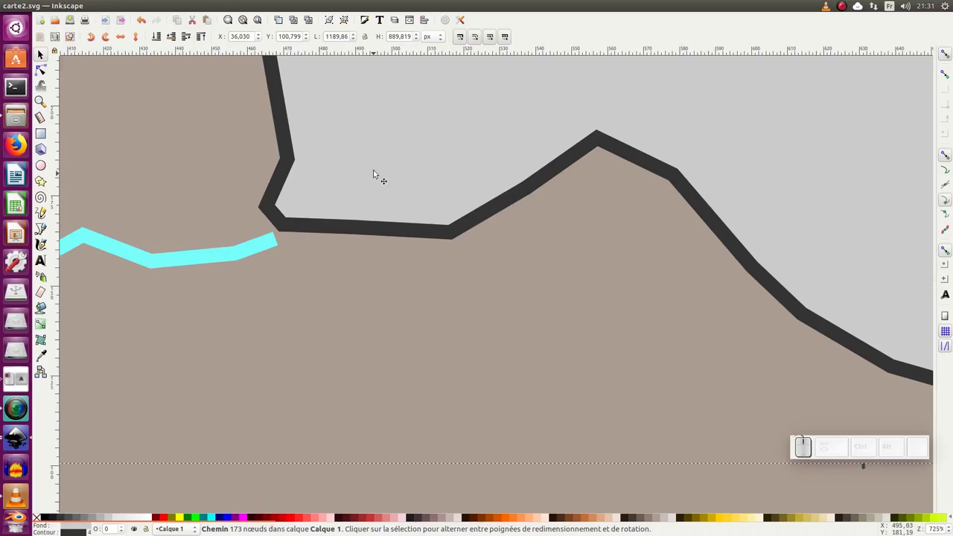
key(KP_Subtract)
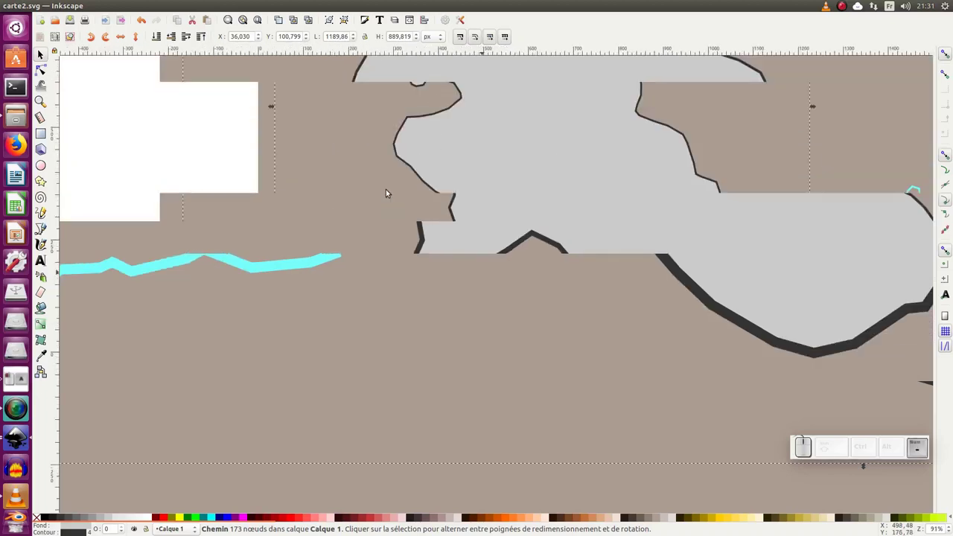
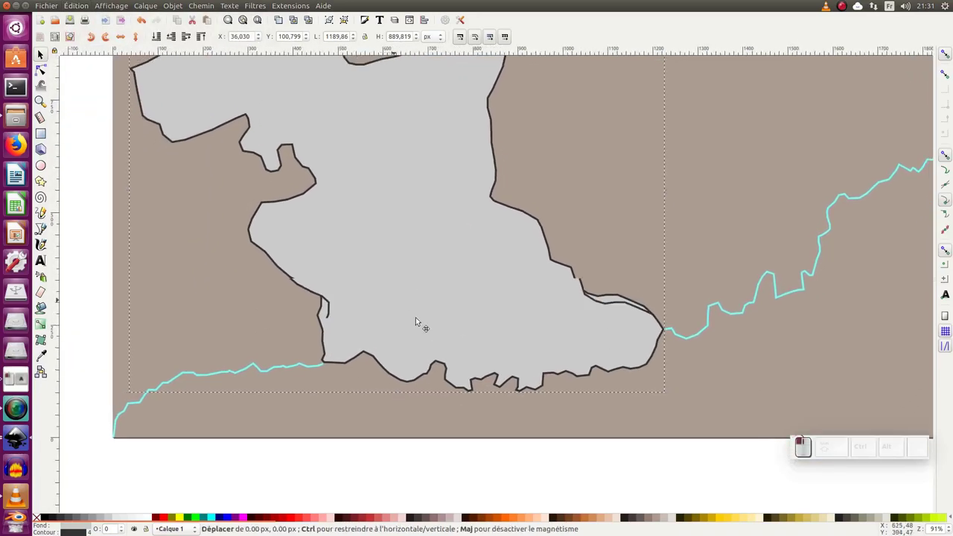
key(ctrl+z)
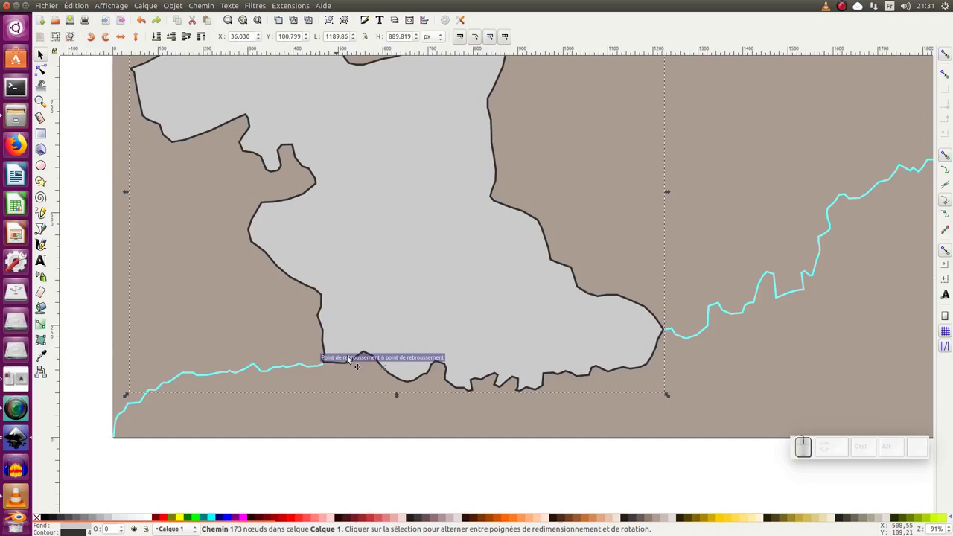
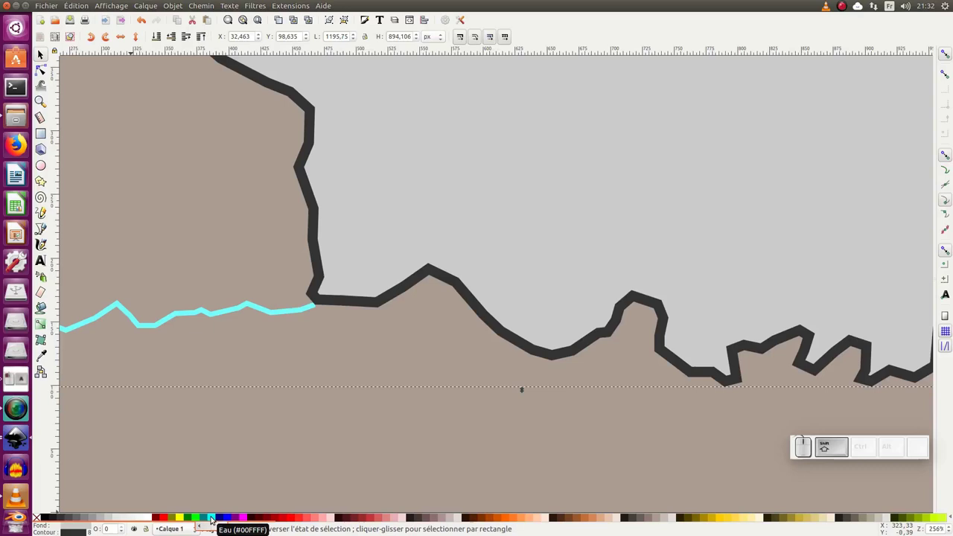
- Give the land shape a cyan stroke and no fill, ready for node editing
click(217, 520)
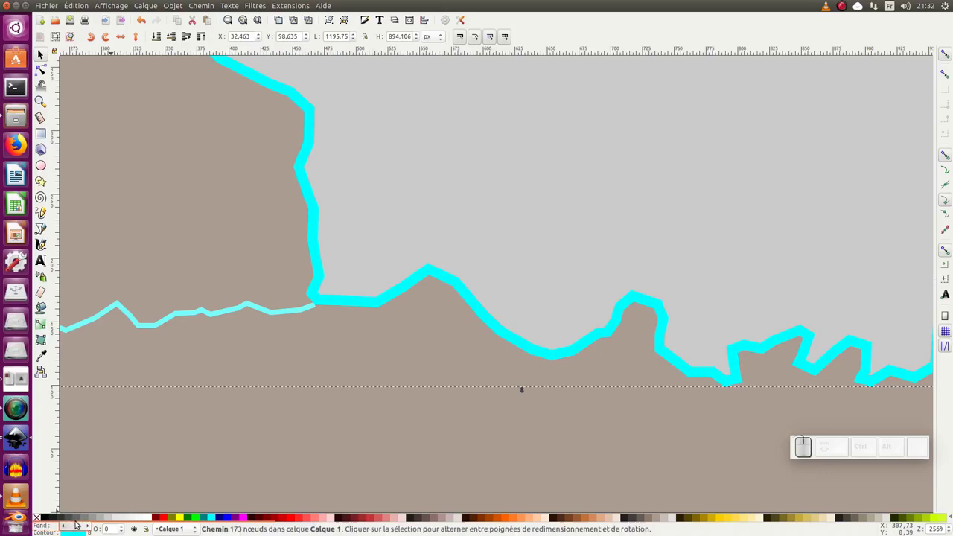
click(43, 520)
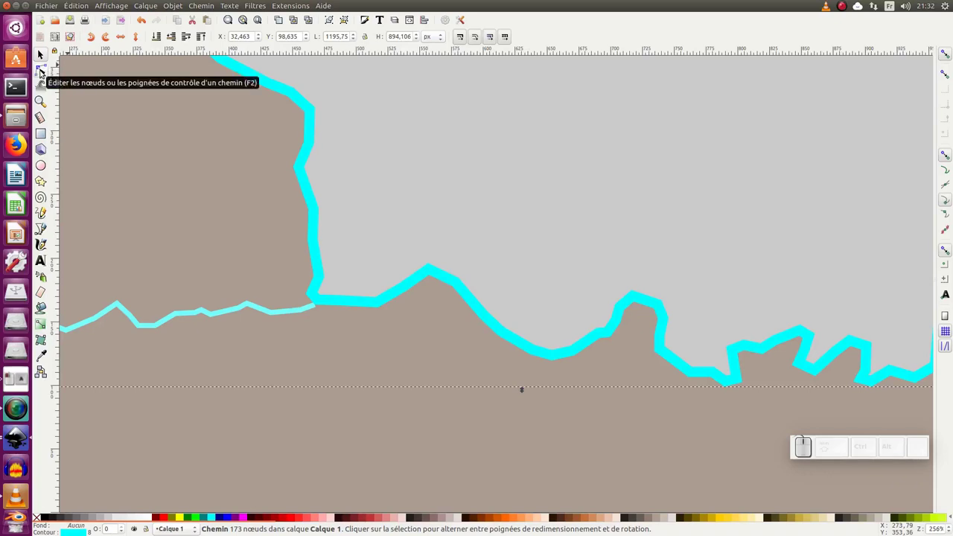
click(46, 73)
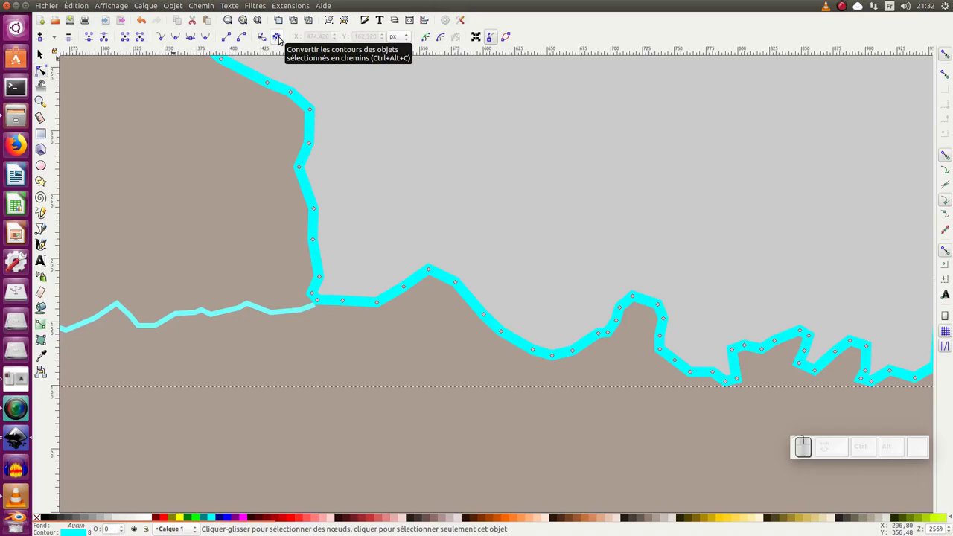
- Convert the cyan land border into a solid cyan filled shape via Stroke to Path and reselect it
click(284, 40)
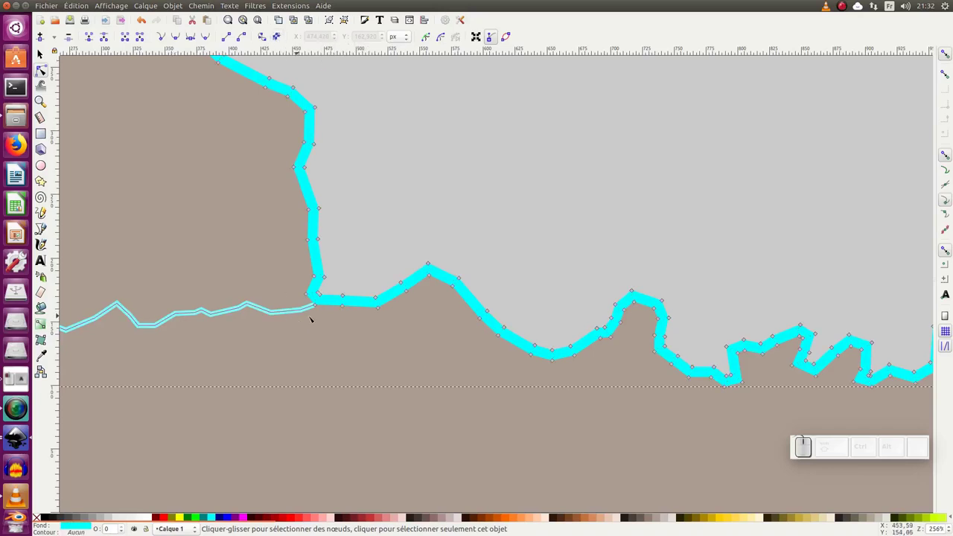
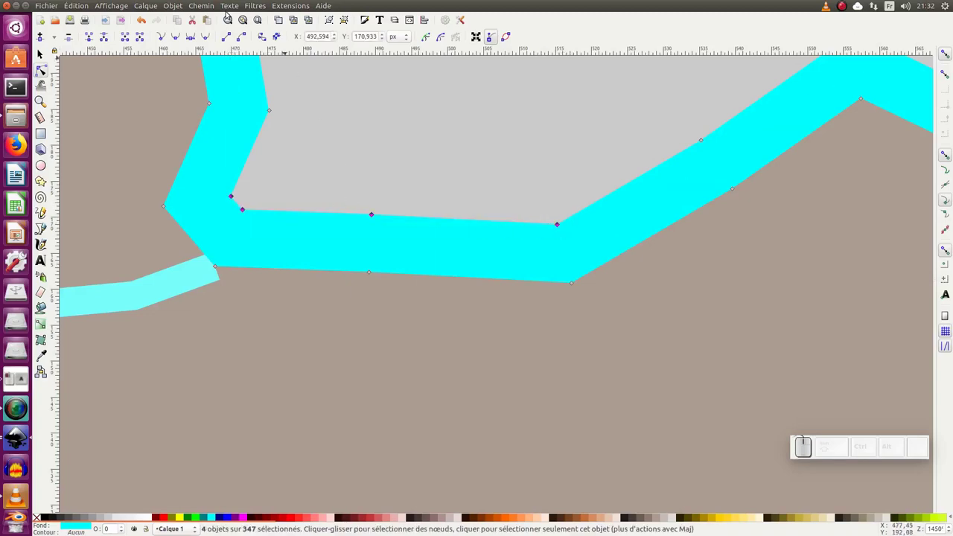
click(209, 6)
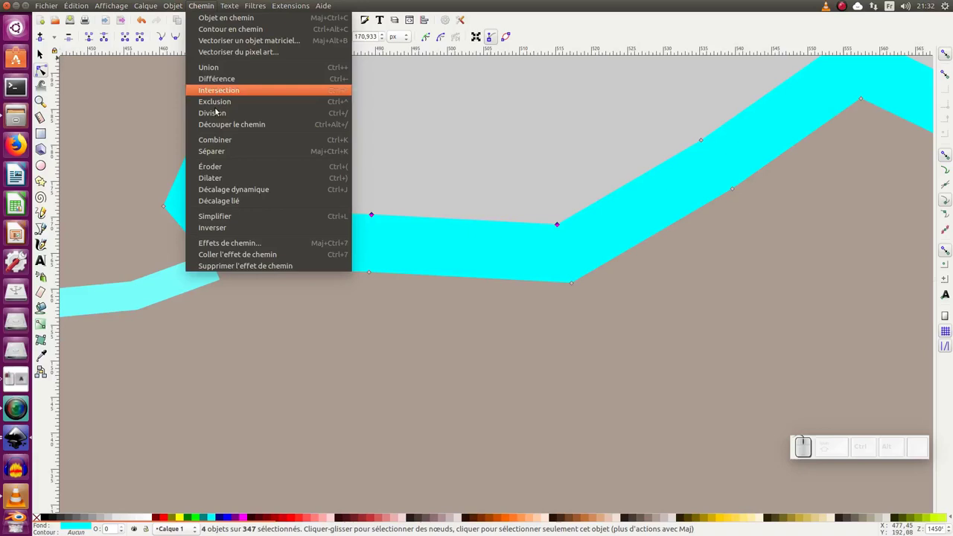
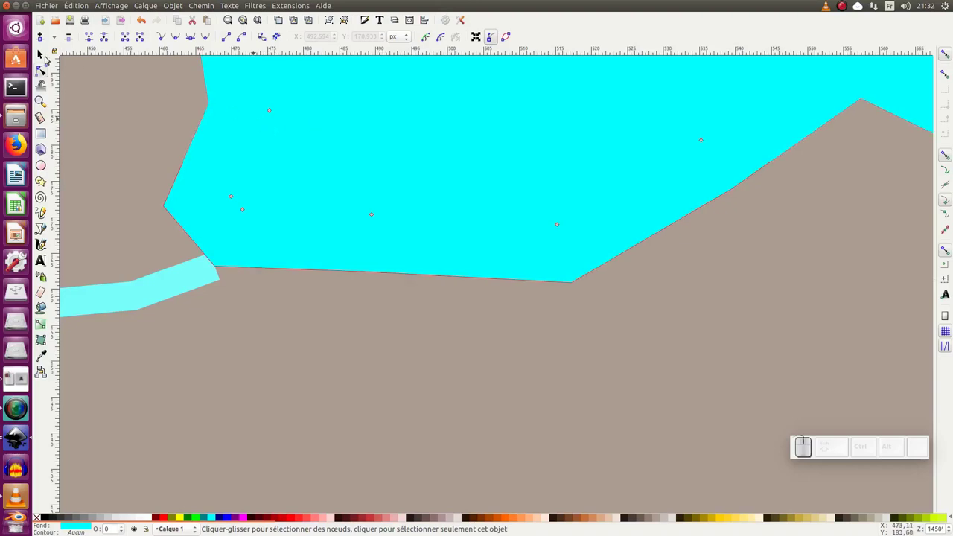
click(45, 57)
key(KP_5)
key(KP_Subtract)
click(306, 138)
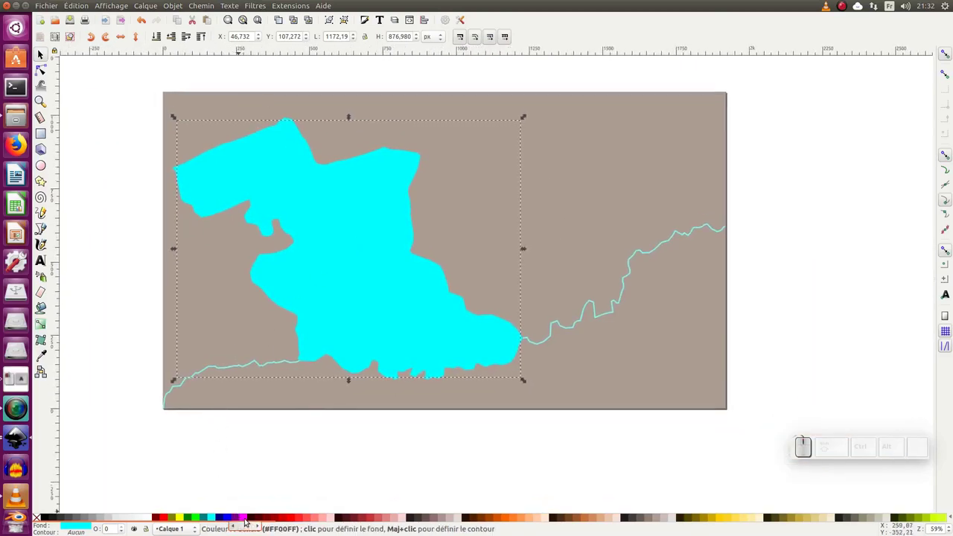
- Restyle the land grey with a dark border and make an unfilled copy with a cyan outline
click(250, 519)
drag(351, 259, 399, 221)
click(280, 181)
click(445, 191)
key(Delete)
click(362, 251)
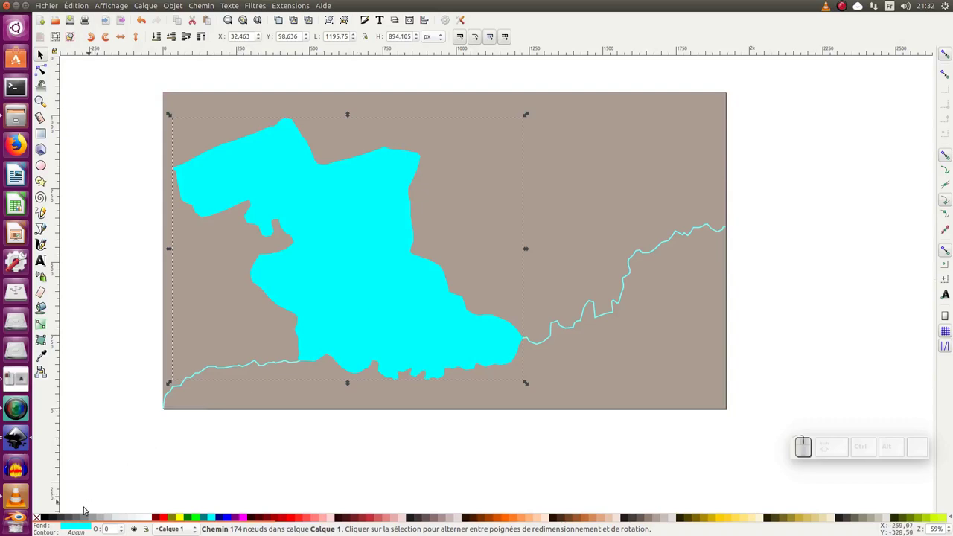
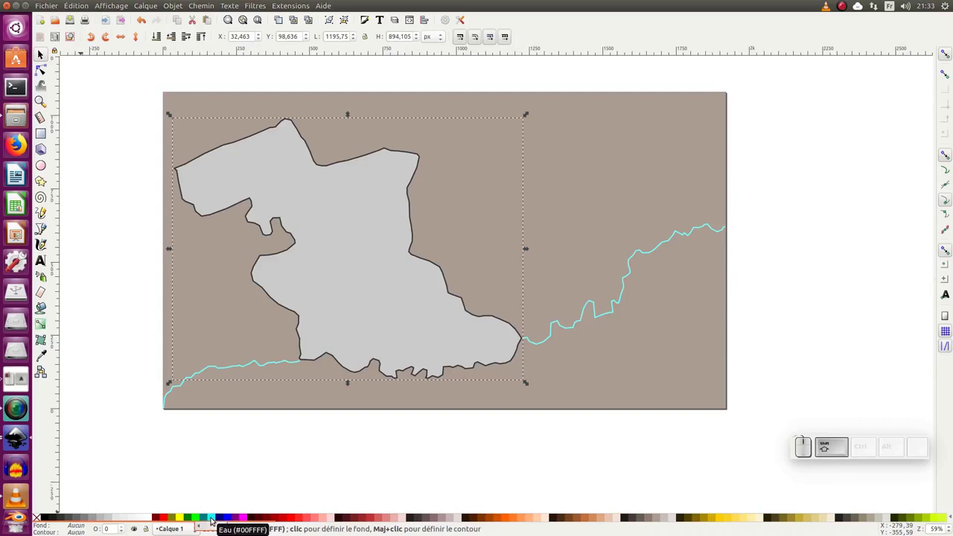
click(216, 519)
- Break the cyan outline path at the node where the left river meets the land
click(316, 363)
click(302, 383)
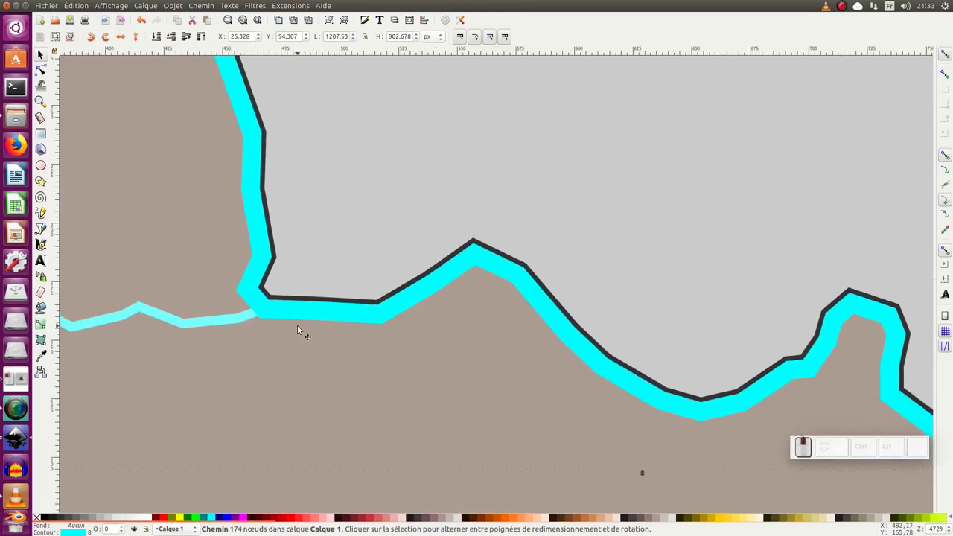
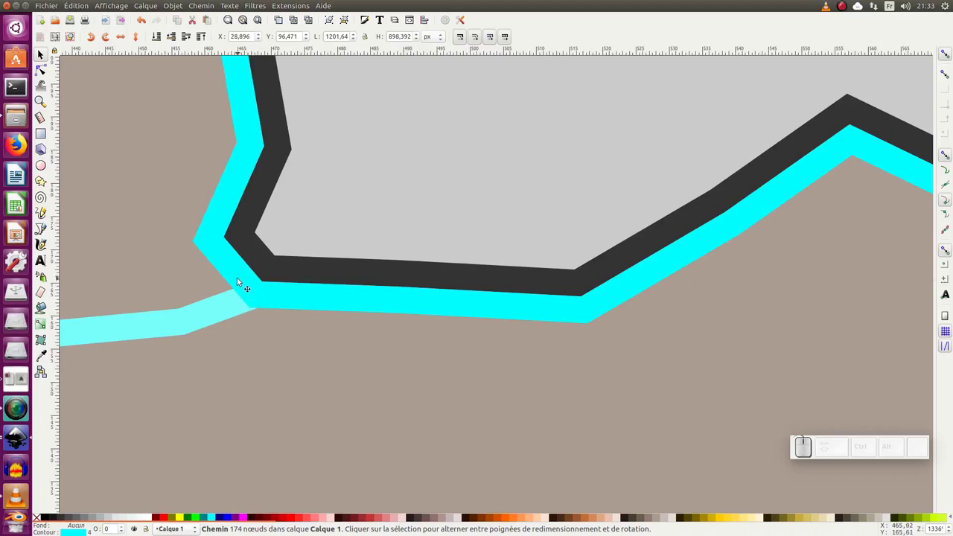
click(48, 72)
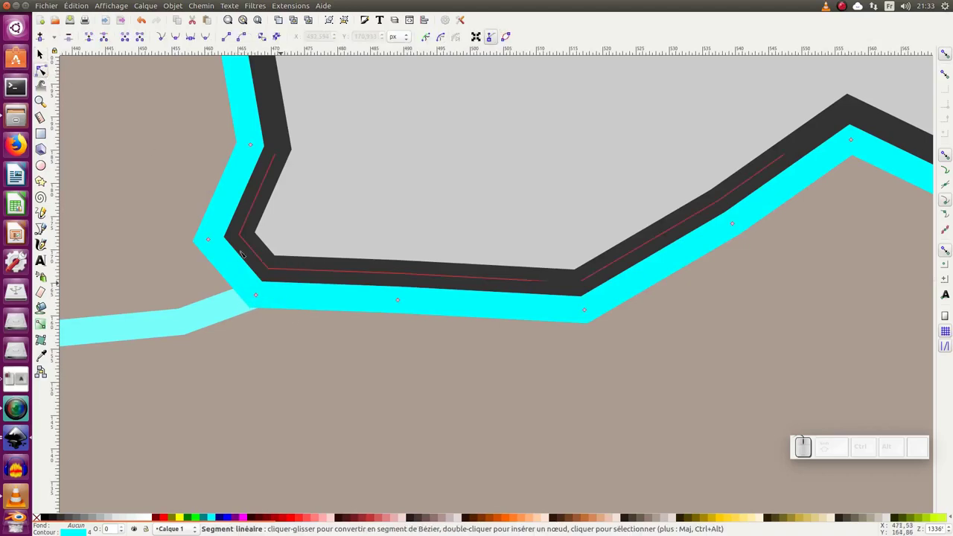
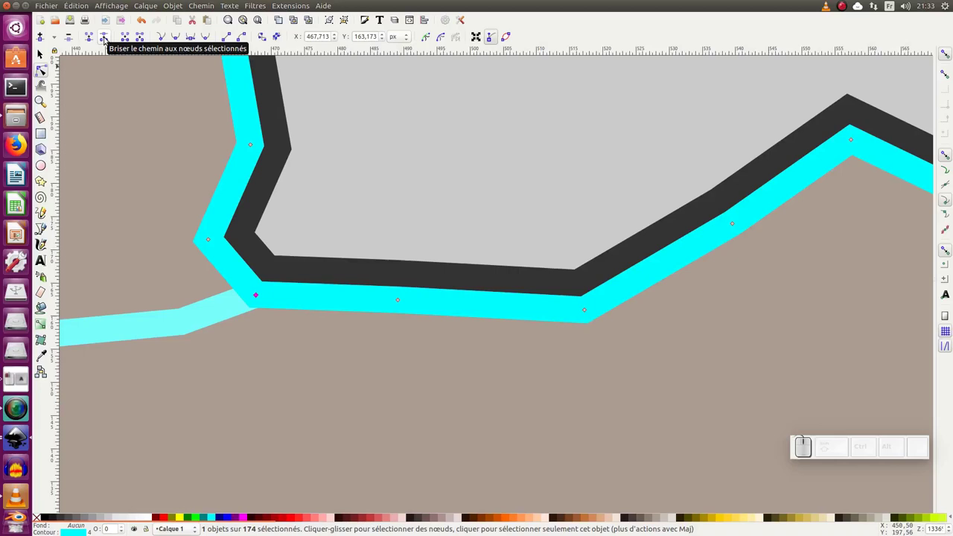
key(shift+b)
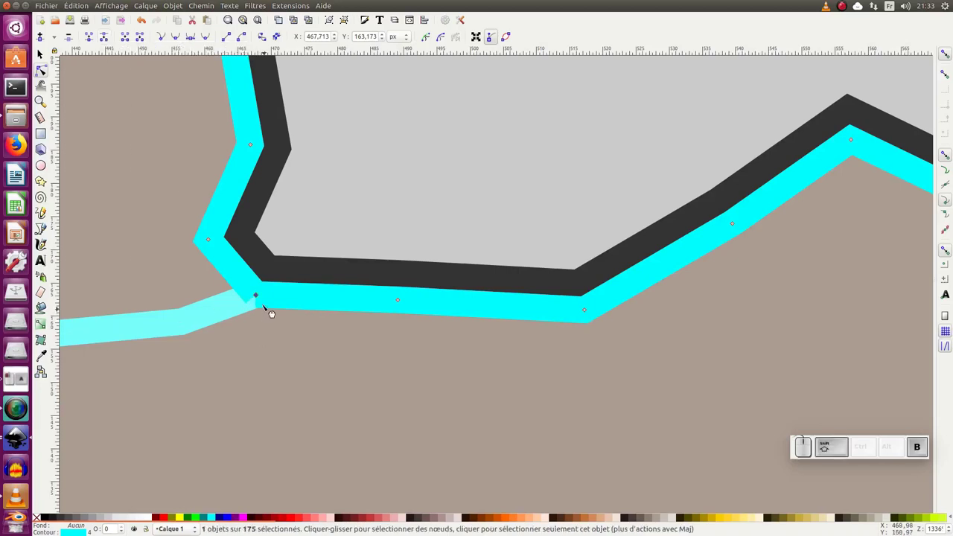
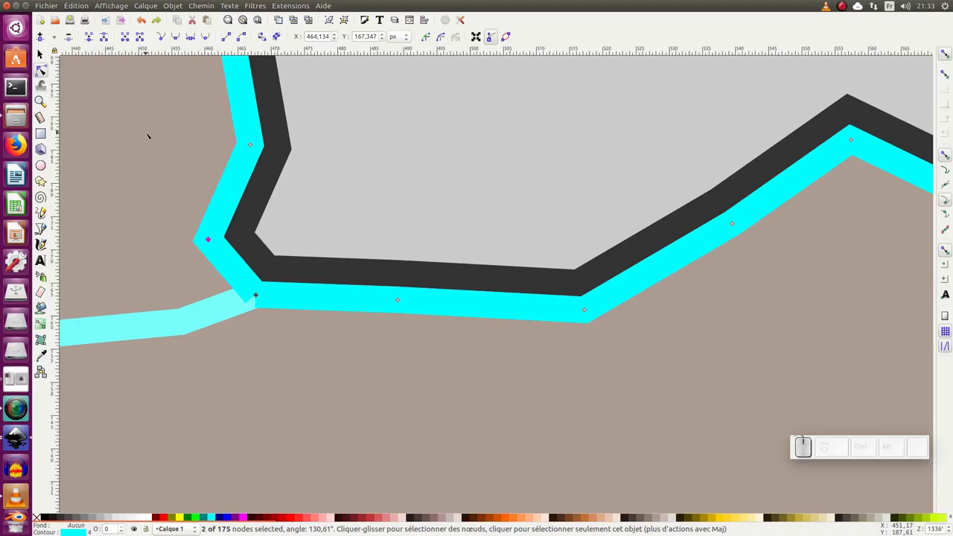
key(Delete)
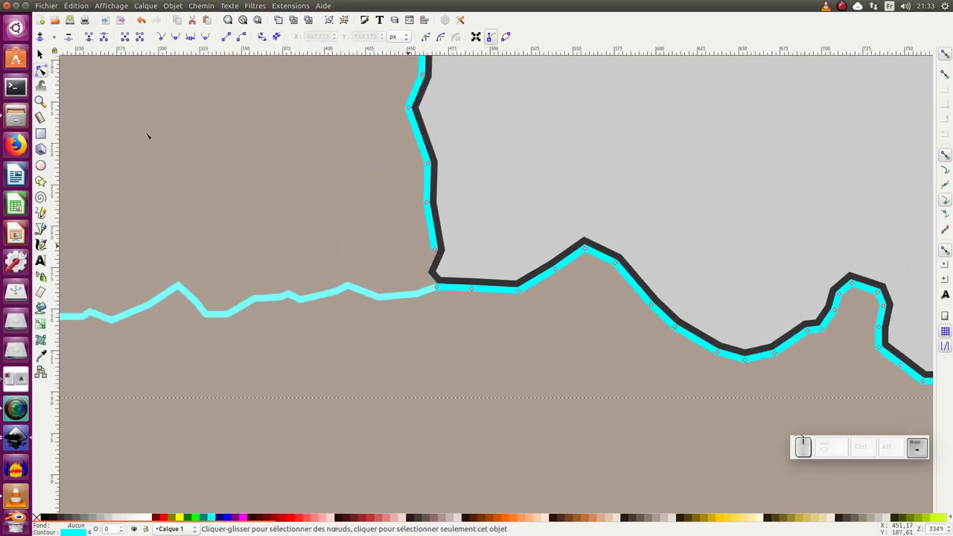
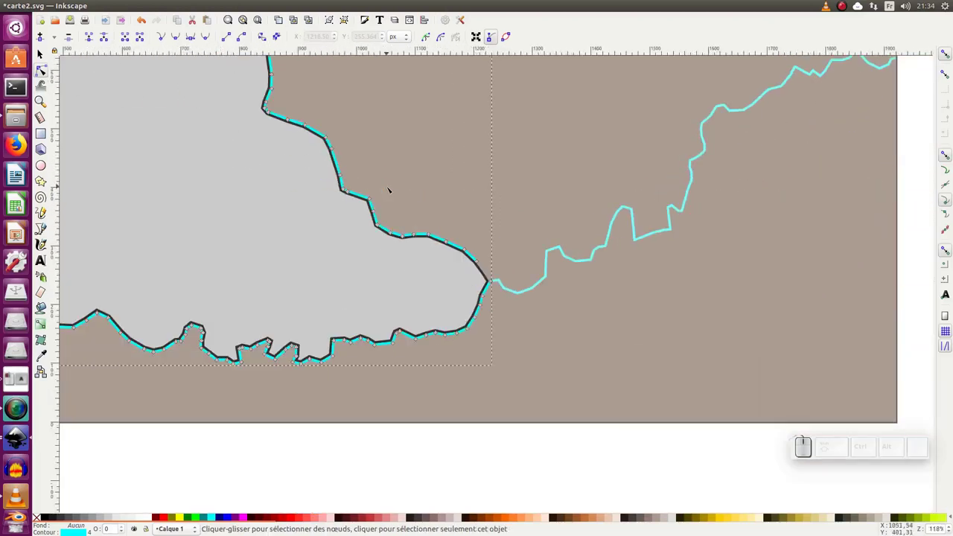
- Delete the unwanted cyan outline nodes, leaving only the stretch between the two river junctions
key(KP_Subtract)
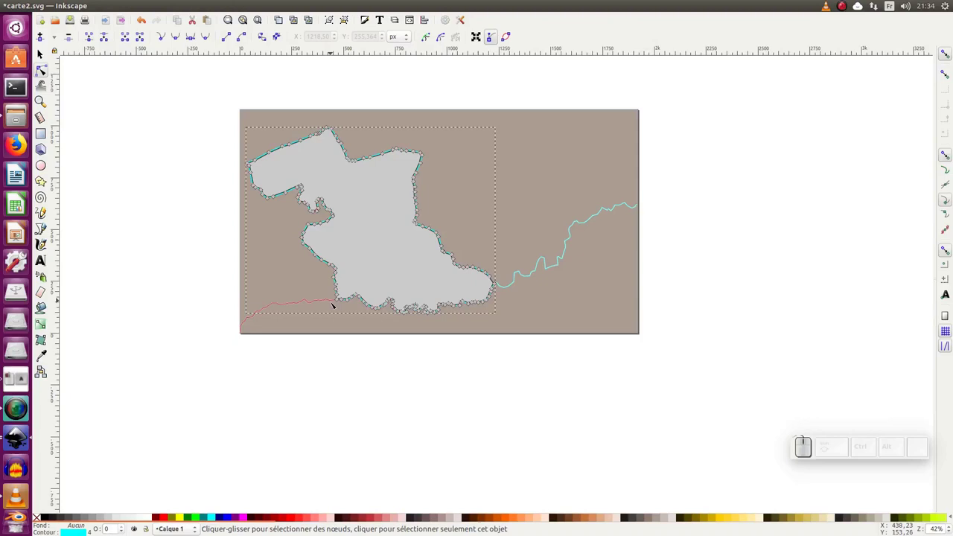
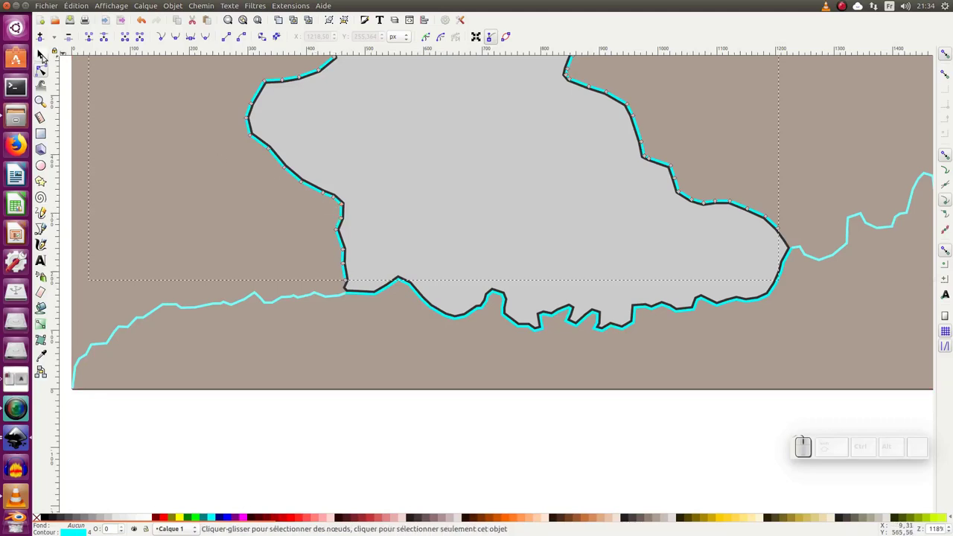
click(47, 58)
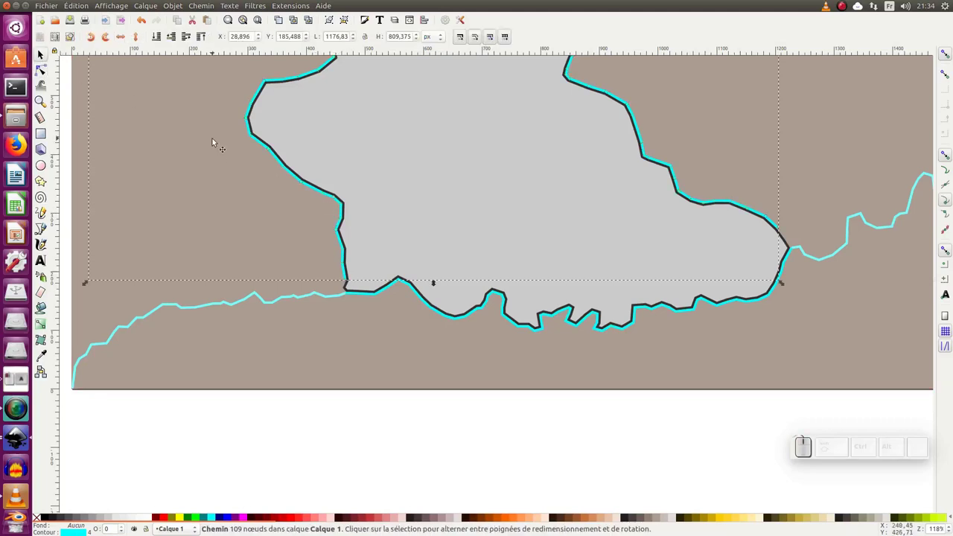
- Join the left river's end node to the cyan border stretch into one continuous path
click(44, 57)
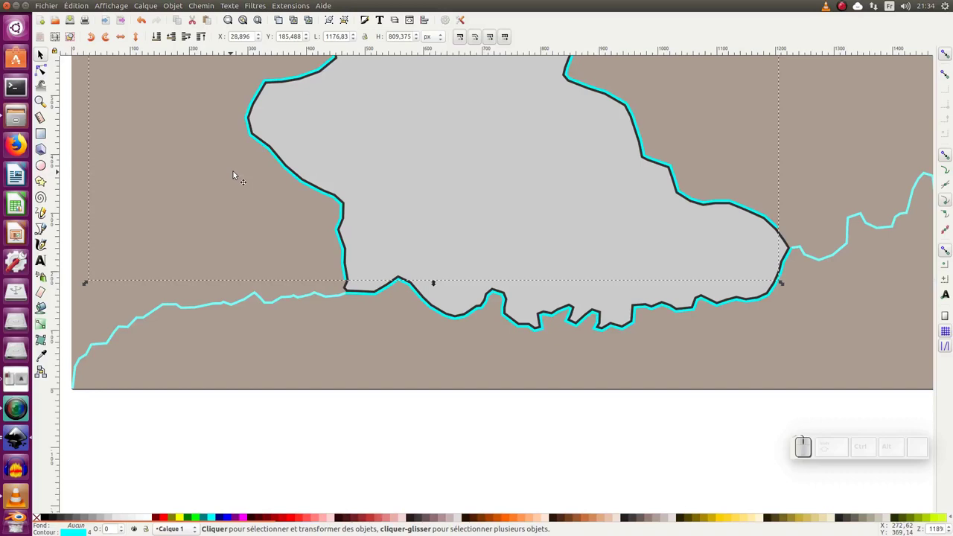
key(Delete)
click(352, 311)
drag(371, 274, 307, 279)
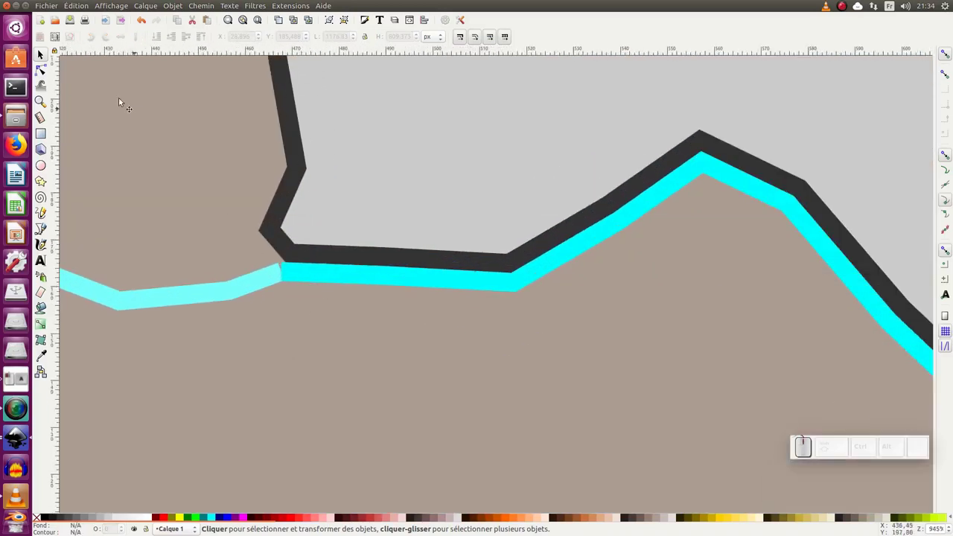
click(51, 71)
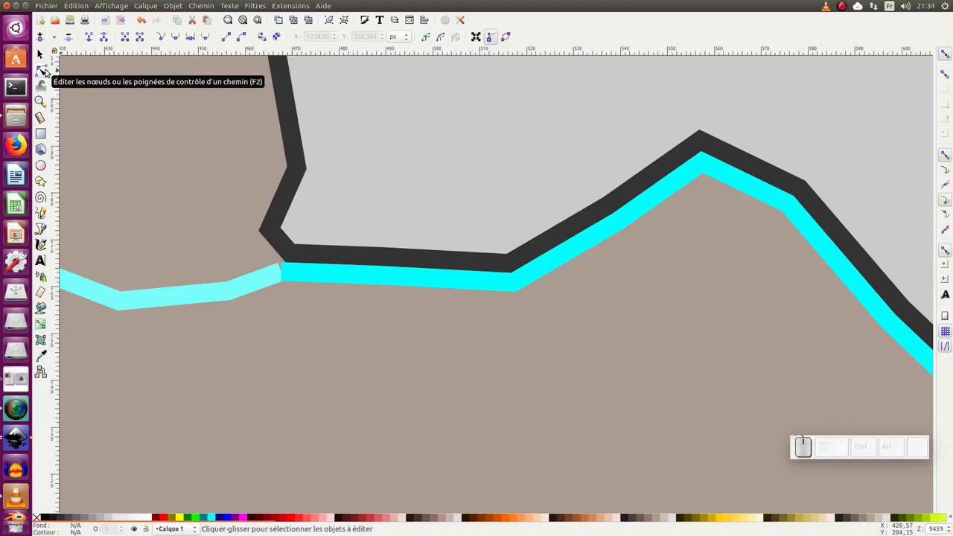
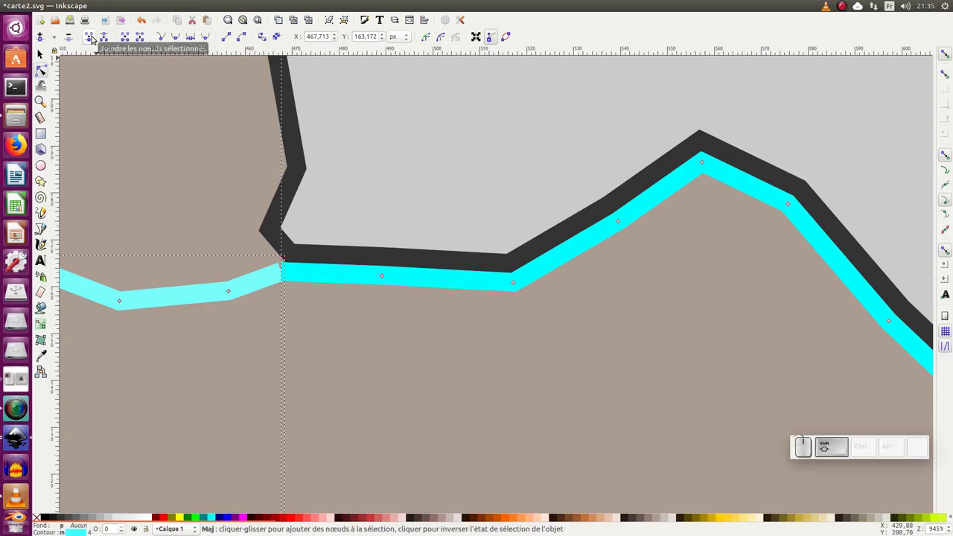
key(shift+j)
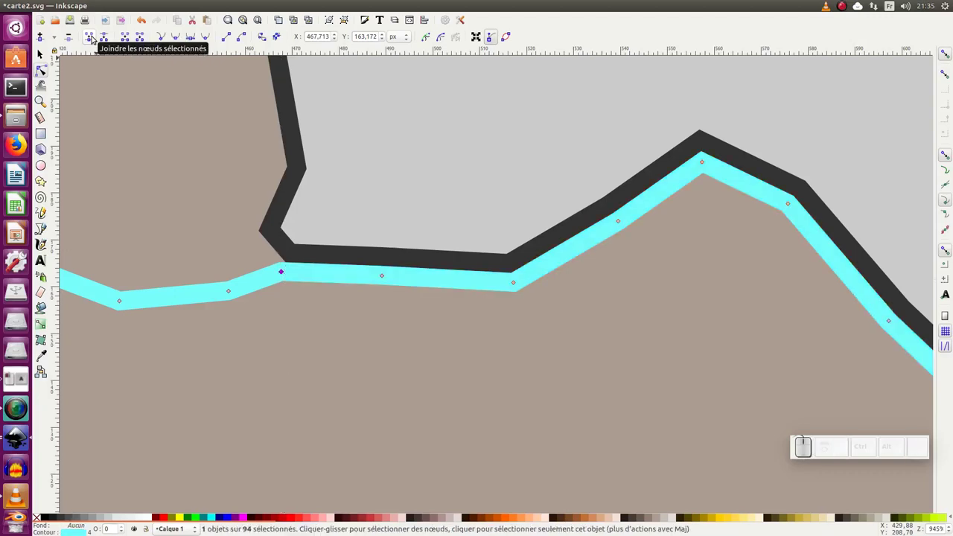
key(3)
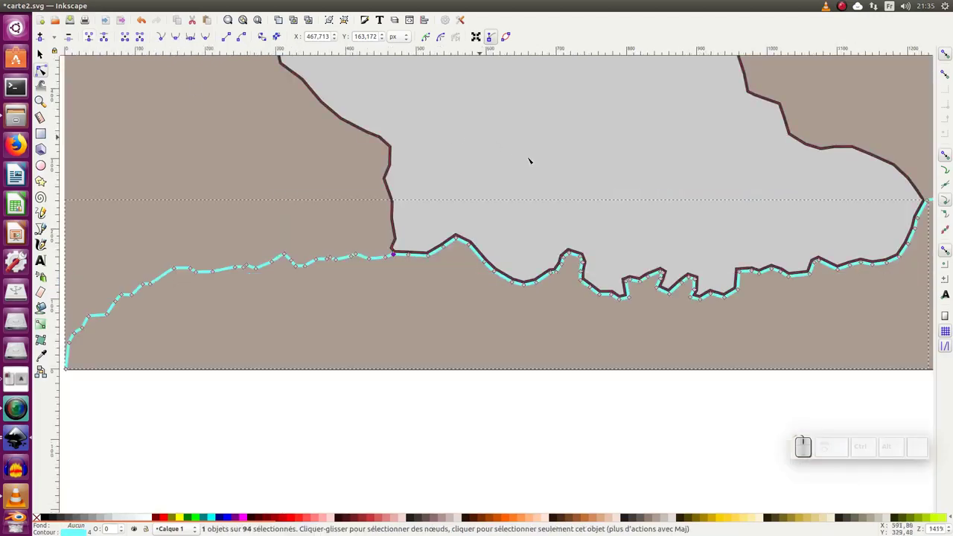